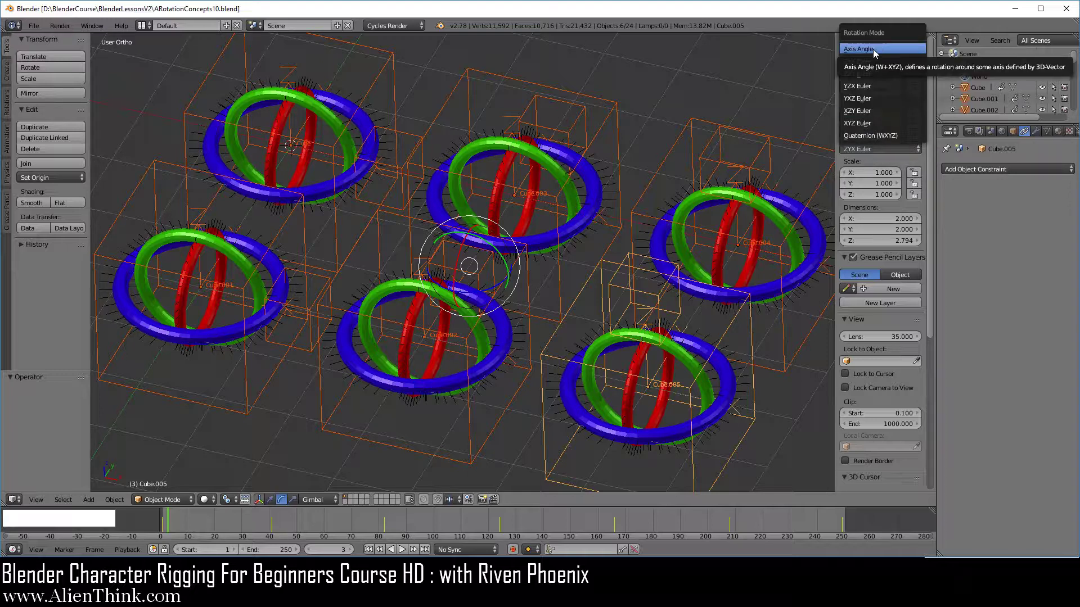
Step: Start a new file, reloading the default startup scene over the gimbal rig file
click(39, 31)
click(42, 49)
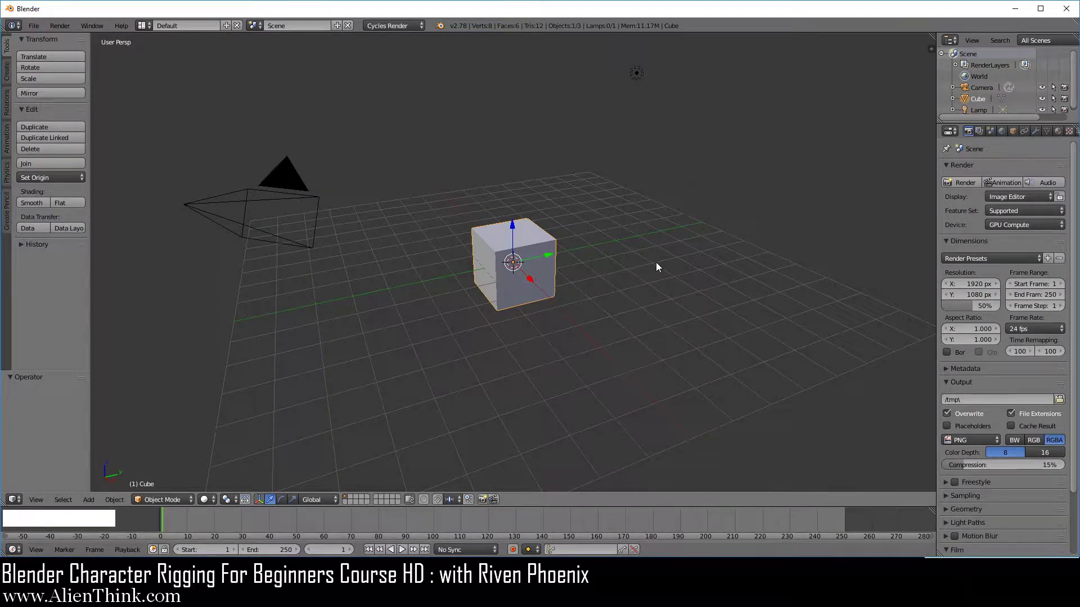
Step: Delete the default cube, camera and lamp, then view the empty scene from the top in orthographic
key(a)
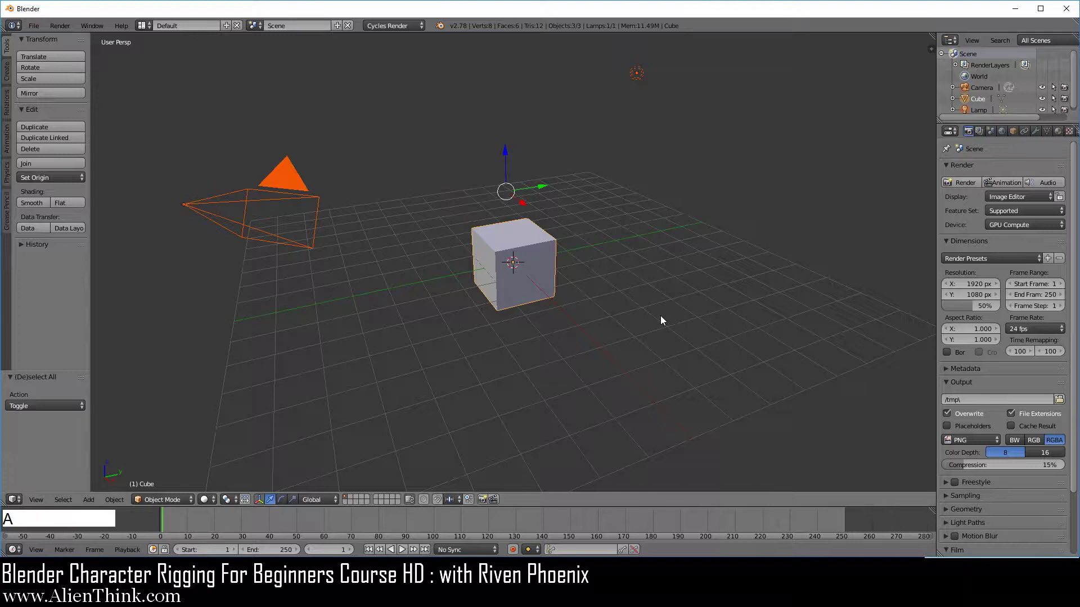
key(x)
click(663, 320)
key(7)
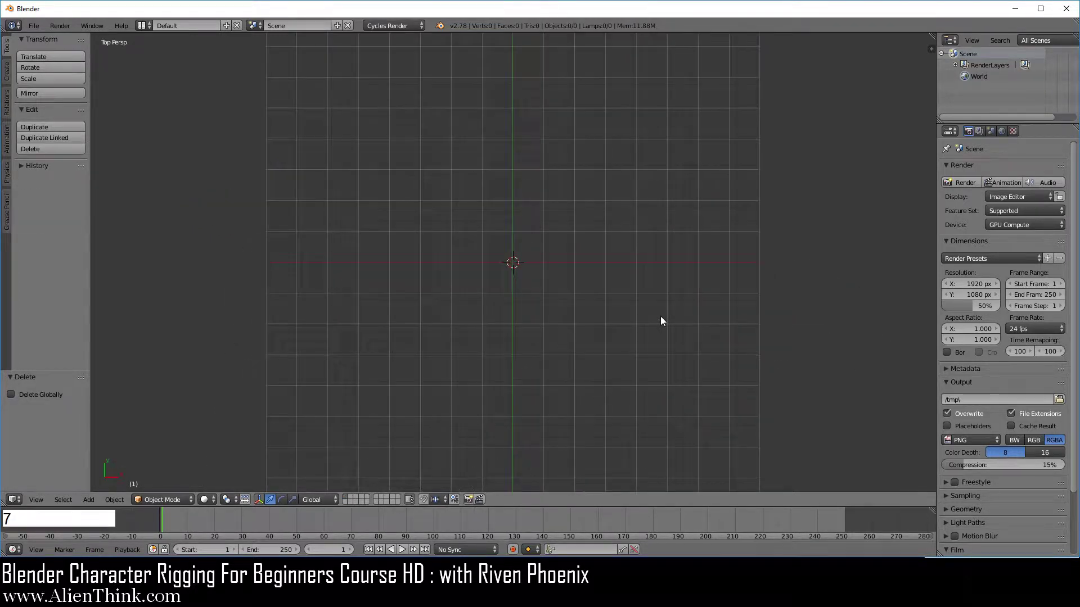
key(5)
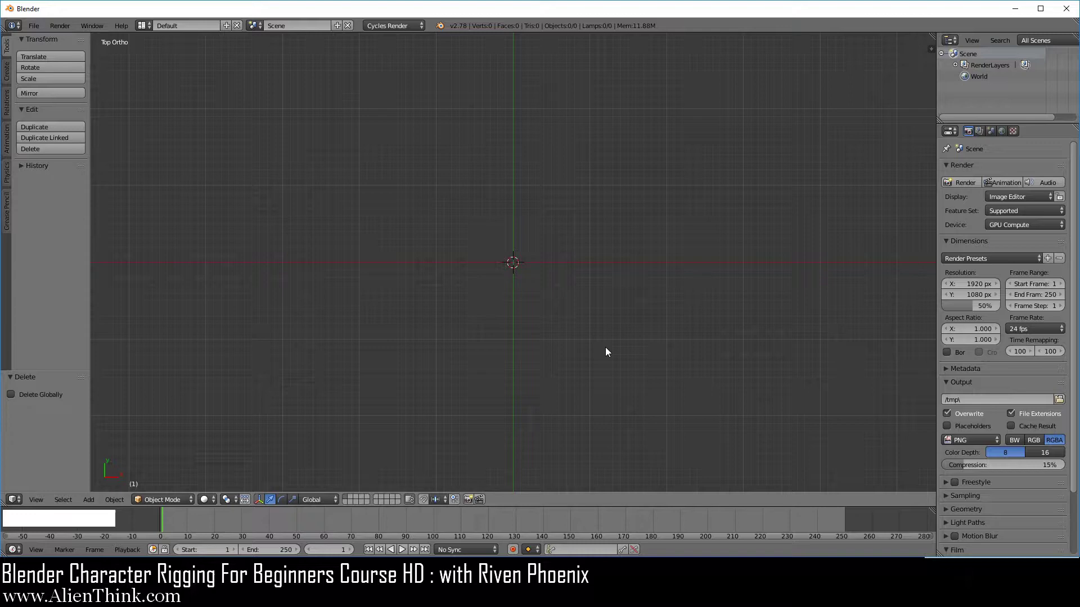
Step: Add a mesh circle at the origin and raise its vertex count to 360
key(shift+a)
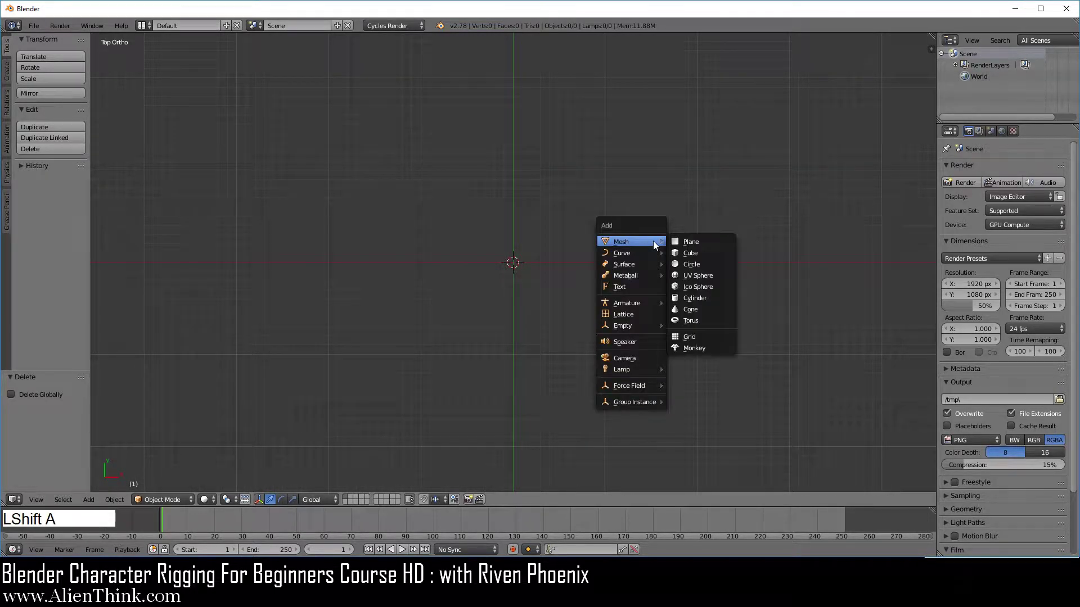
click(702, 268)
click(45, 457)
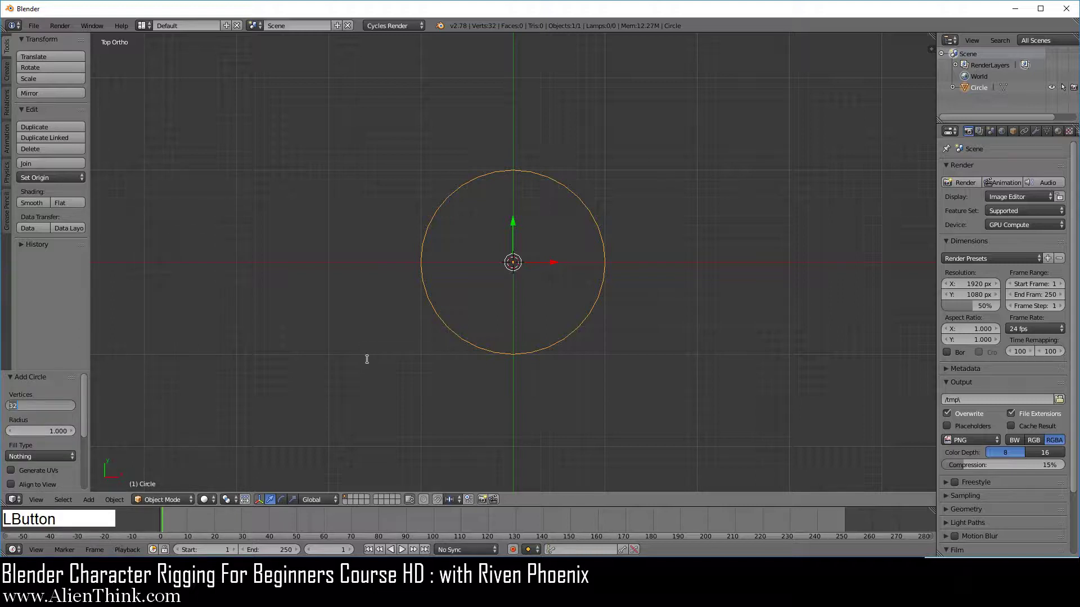
key(KP_3)
key(KP_6)
key(KP_0)
key(Return)
key(KP_Enter)
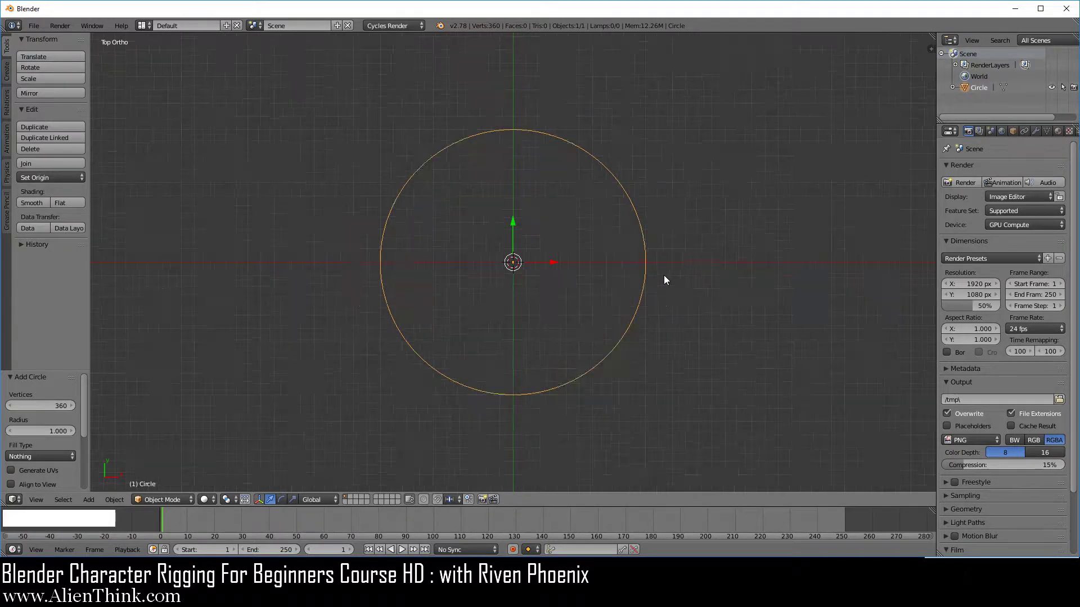
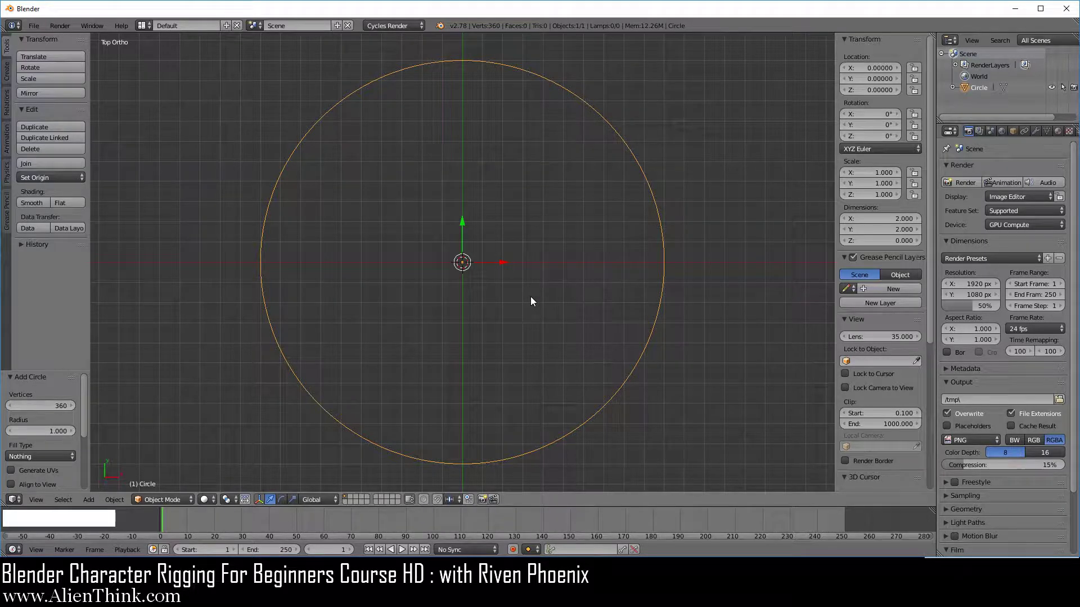
Step: Enter Edit Mode on the 360-vertex circle with all vertices selected
key(Tab)
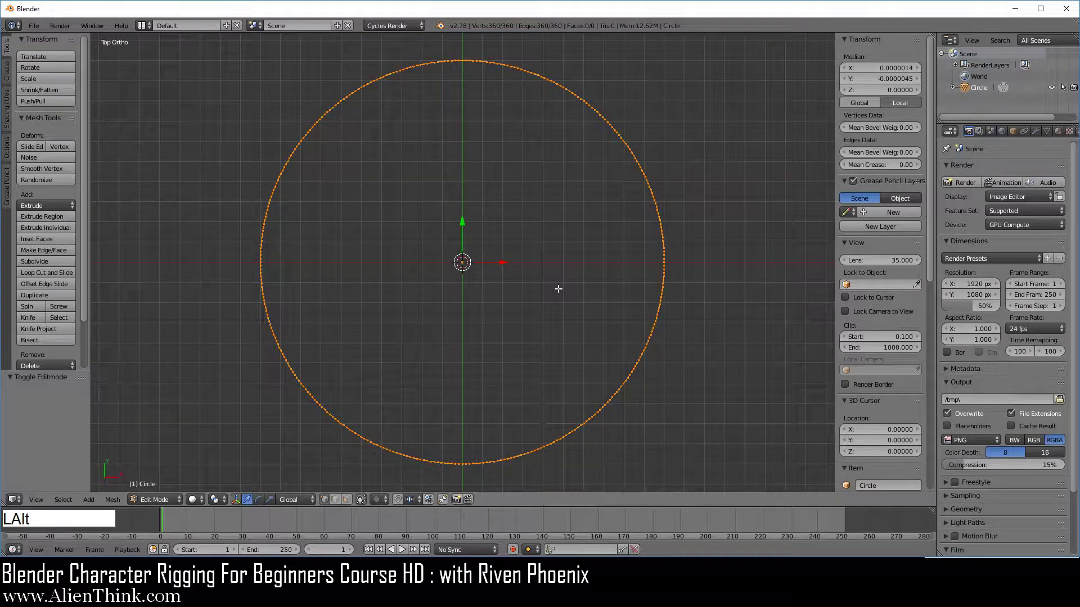
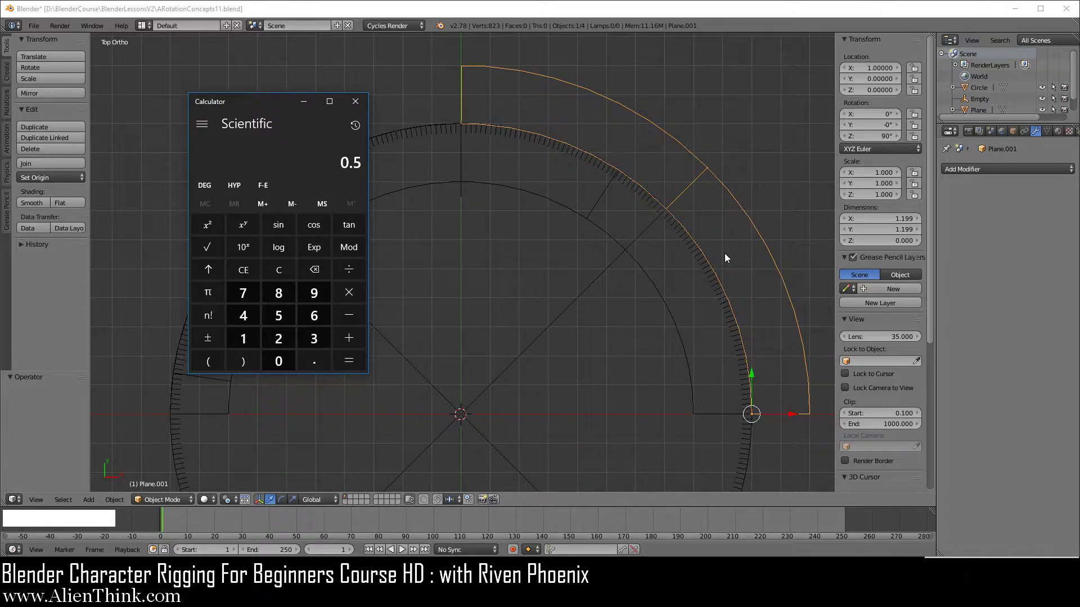
Step: Compute 1 ÷ 3 = 0.3333…, clear the display and minimize the Calculator
click(281, 280)
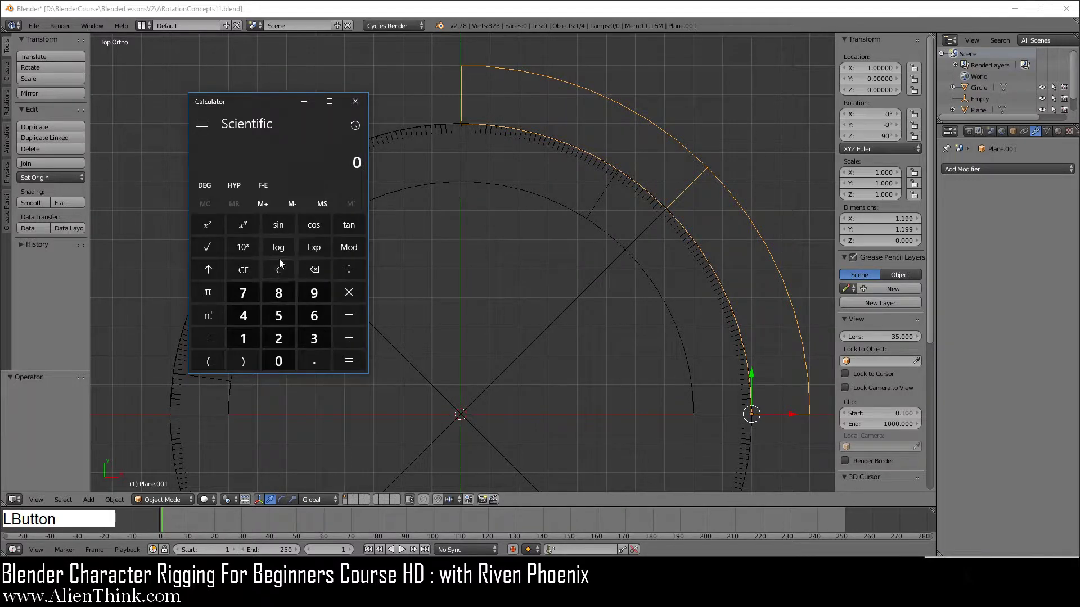
click(251, 338)
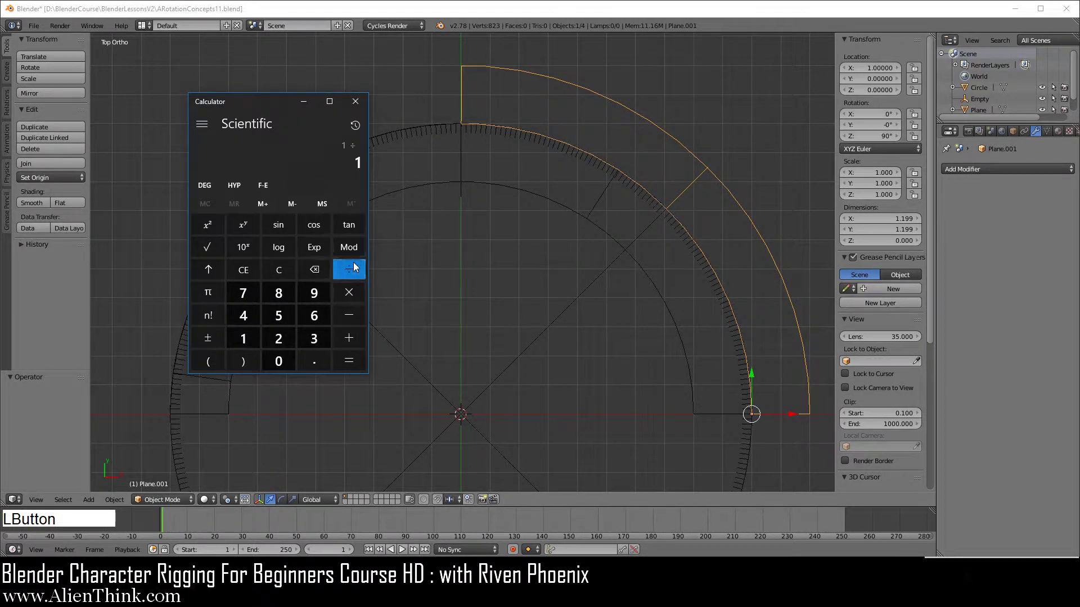
click(316, 339)
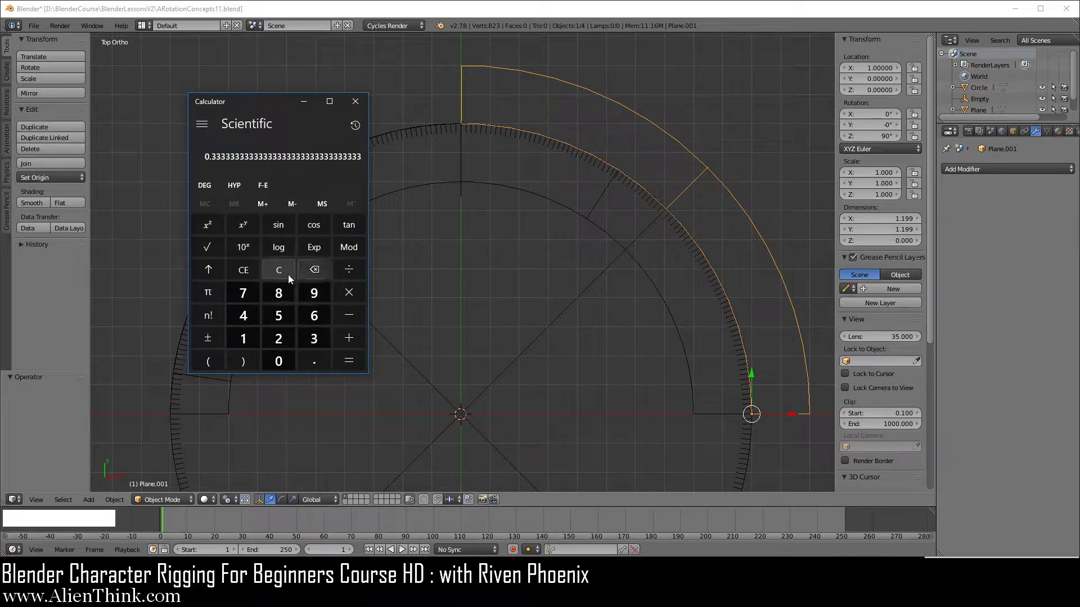
click(286, 279)
click(277, 107)
Step: Make the inner tick-marked half-ring Plane (1 × 2) the active object
right_click(514, 187)
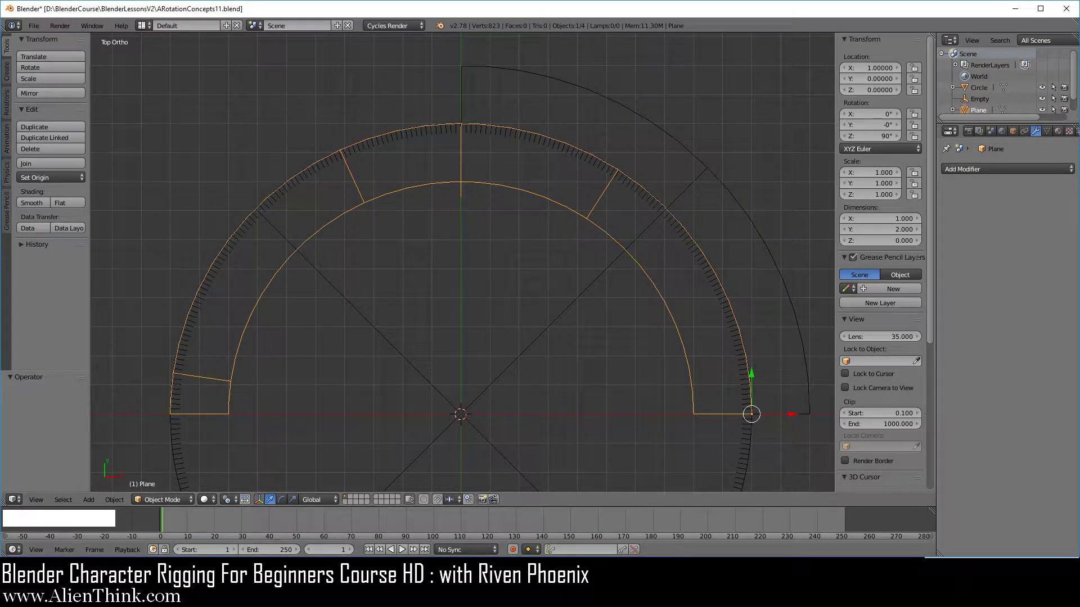
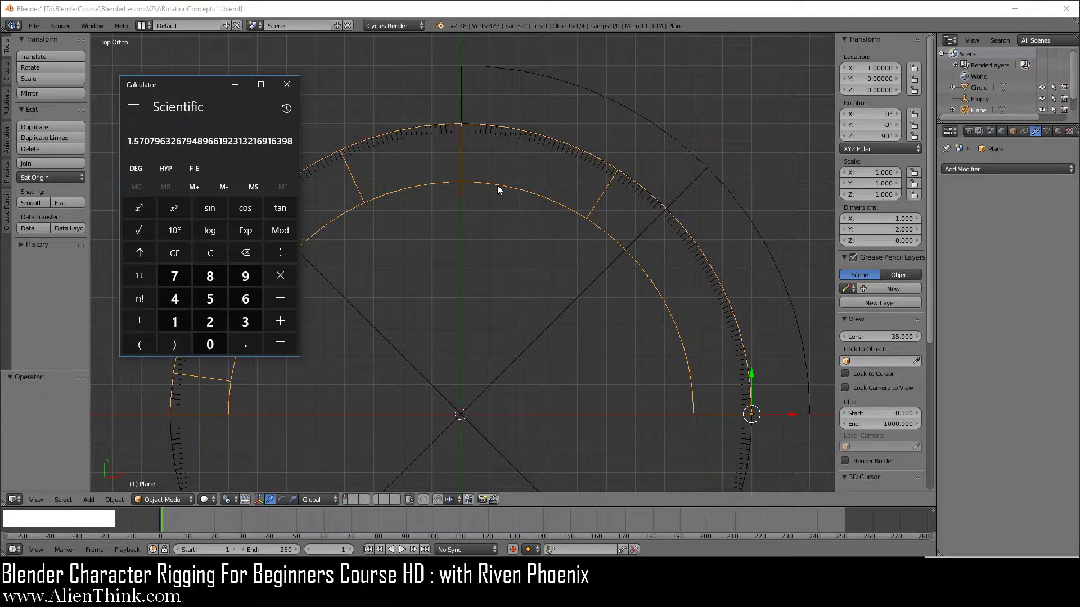
Step: Divide 1.5707963 by π to get 0.5, then minimize the Calculator
right_click(500, 188)
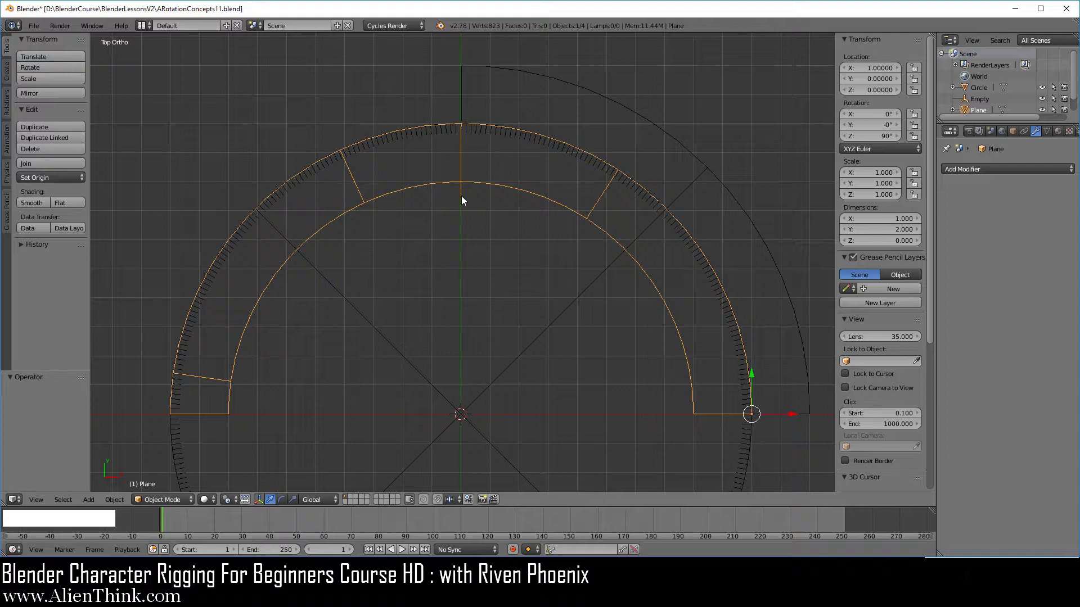
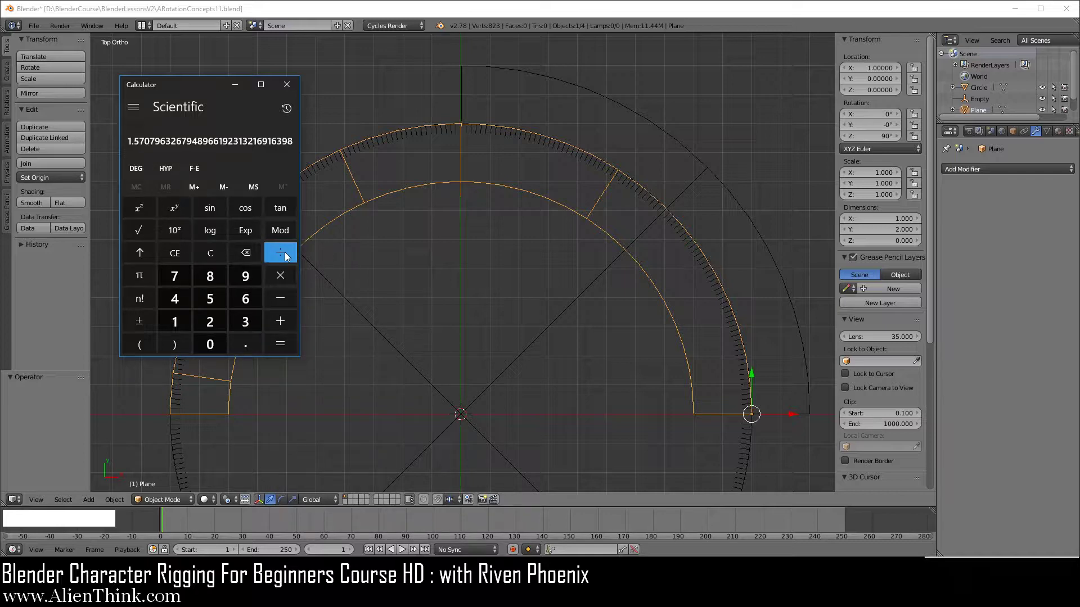
click(287, 258)
click(144, 286)
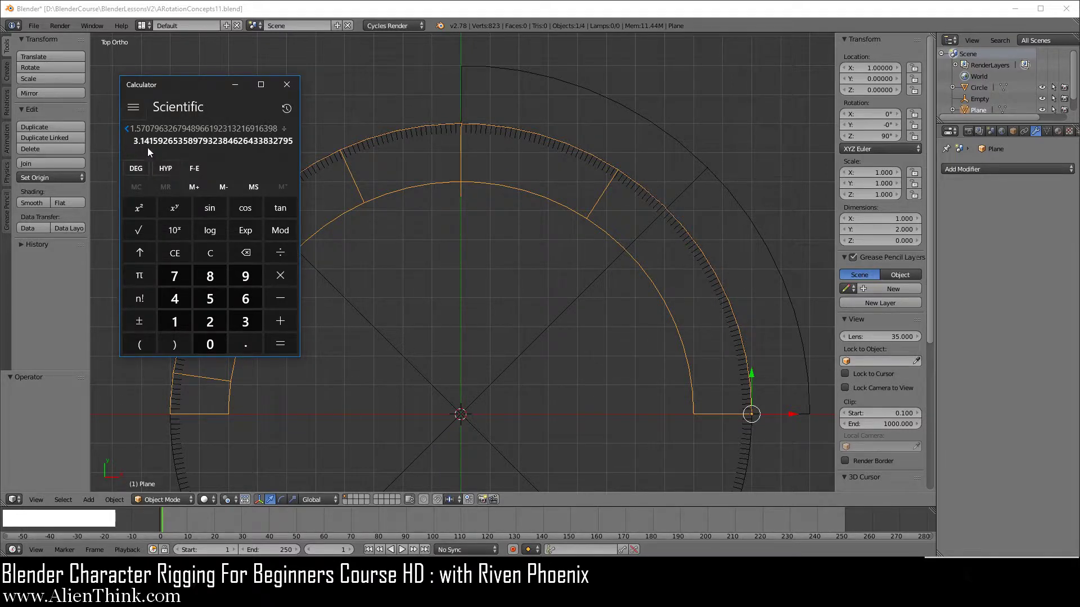
click(286, 352)
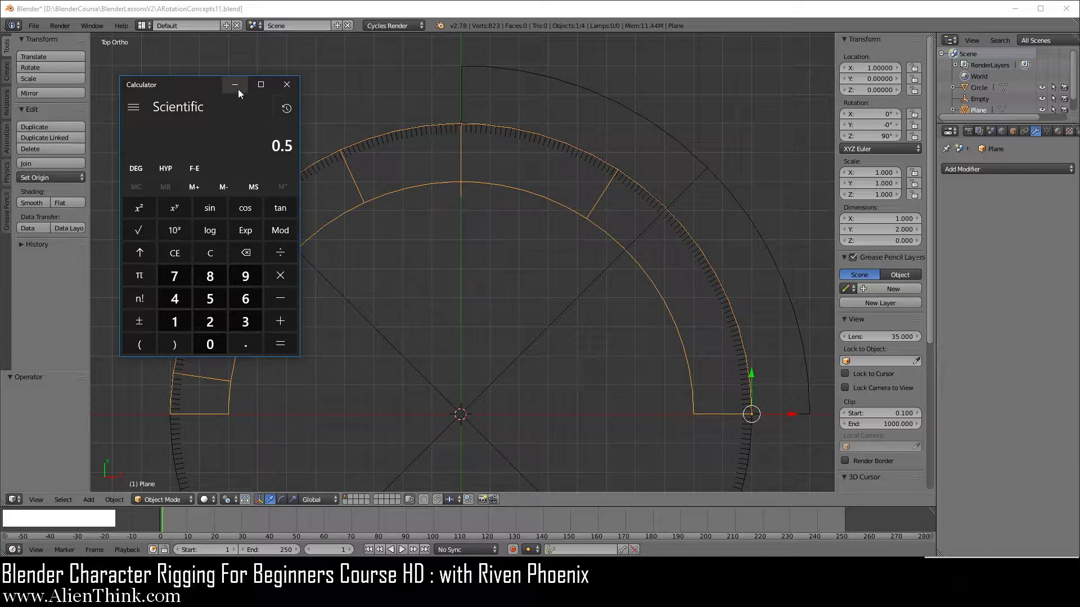
click(241, 93)
Step: Make the tick-marked Circle (2 × 2) active and zoom close on its ticks near the red axis
click(659, 15)
middle_click(723, 388)
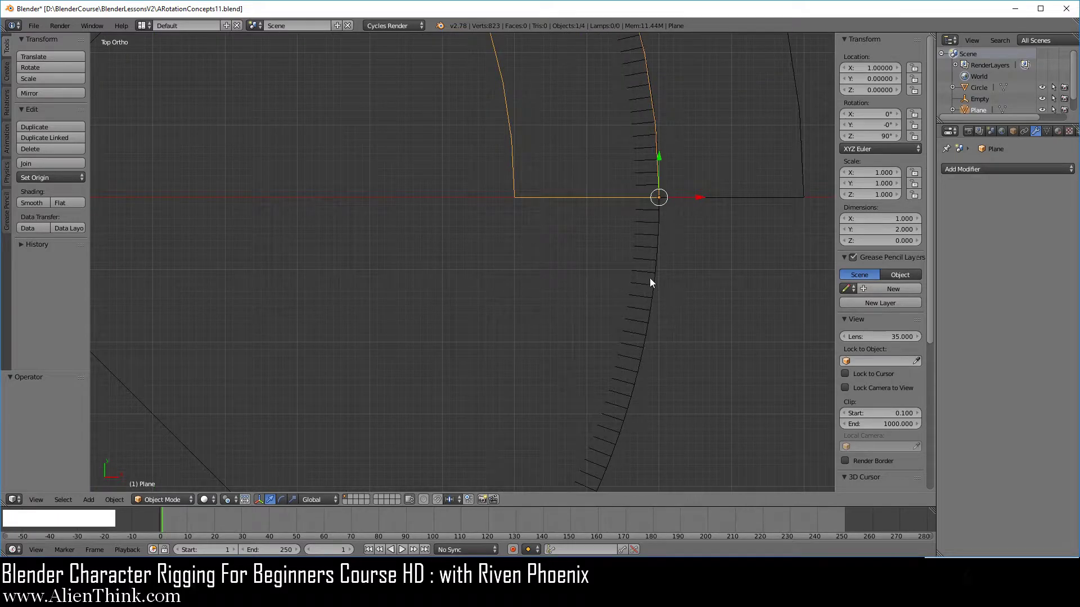
right_click(659, 263)
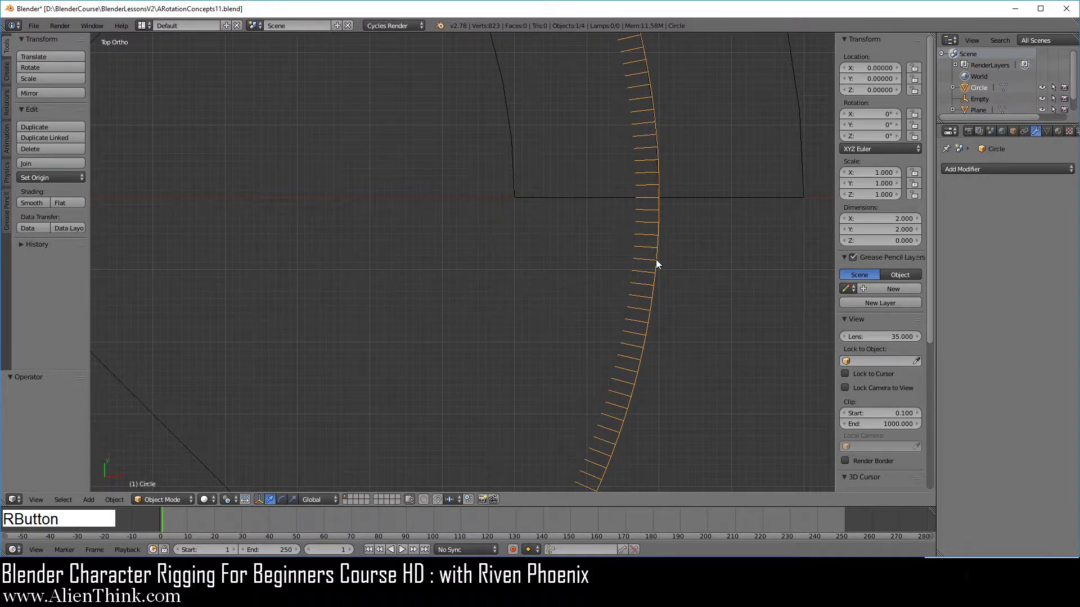
middle_click(765, 211)
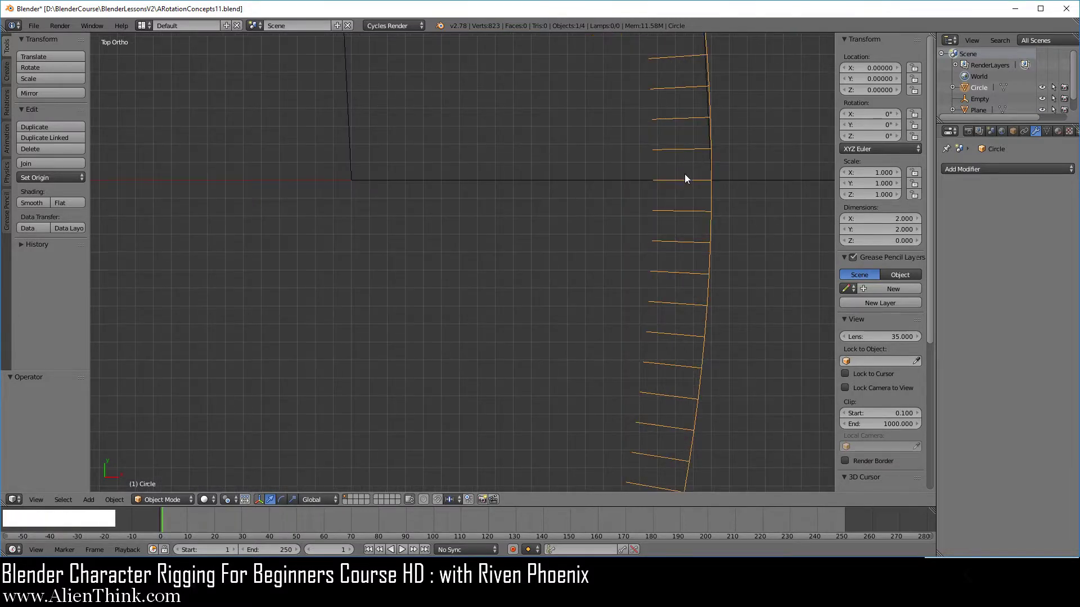
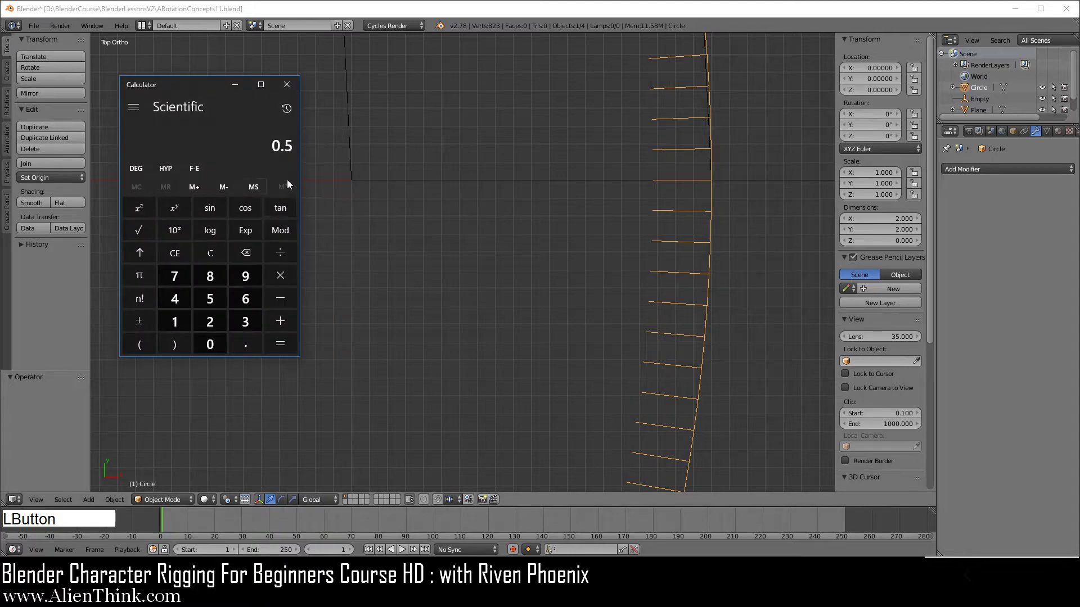
Step: Clear the 90 result in Calculator and bring the whole tick-marked ring back into view
click(243, 93)
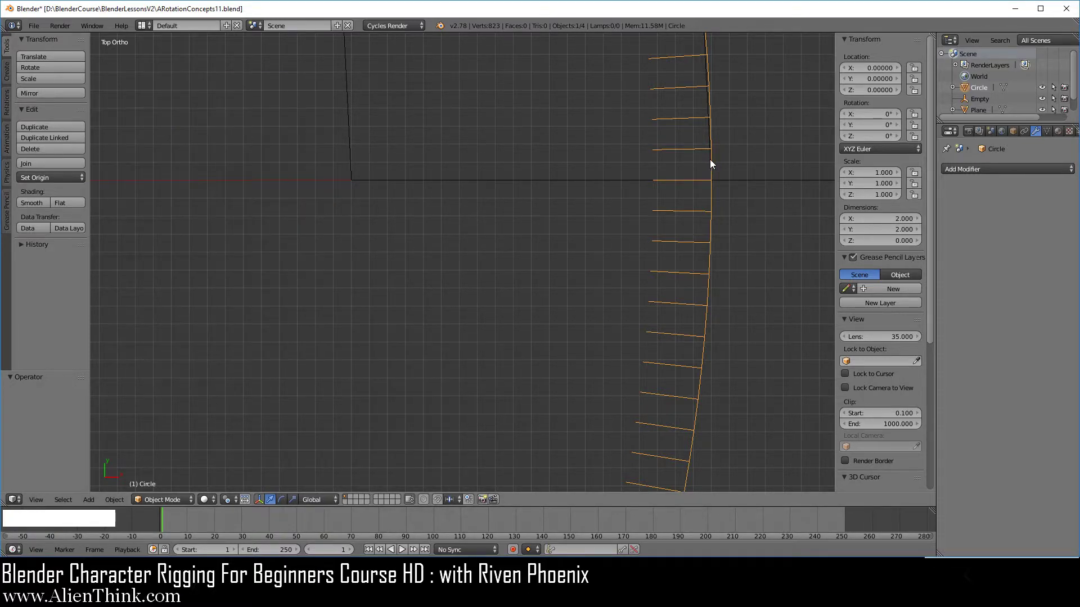
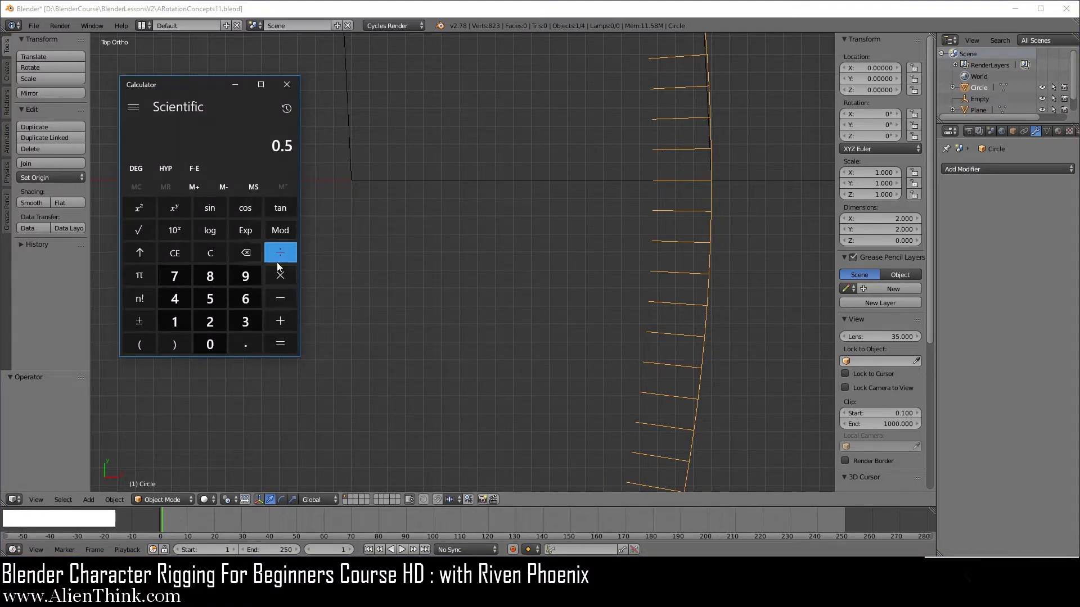
click(281, 279)
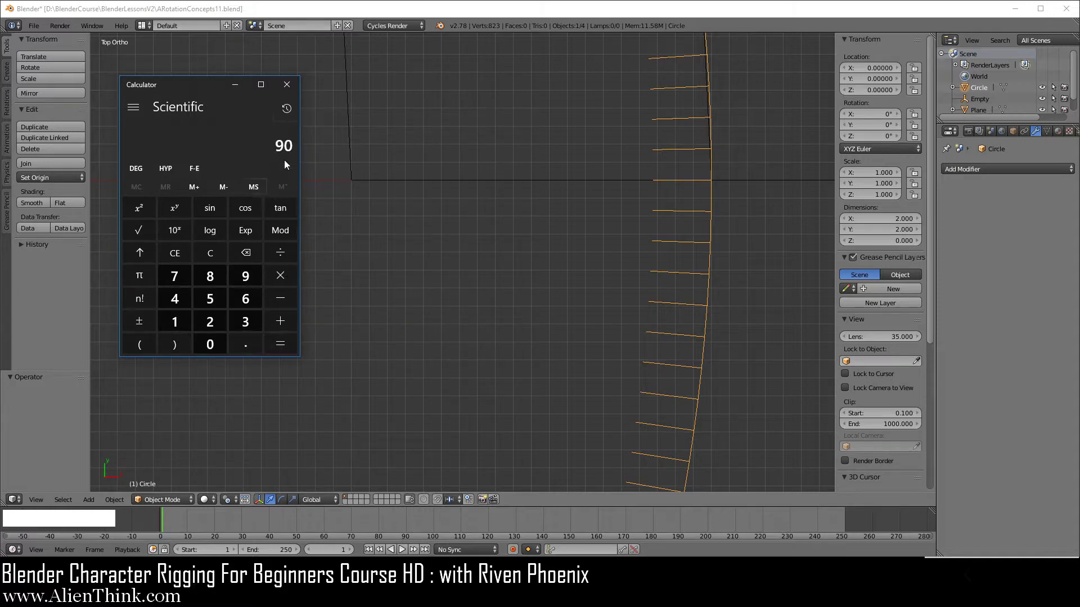
click(563, 15)
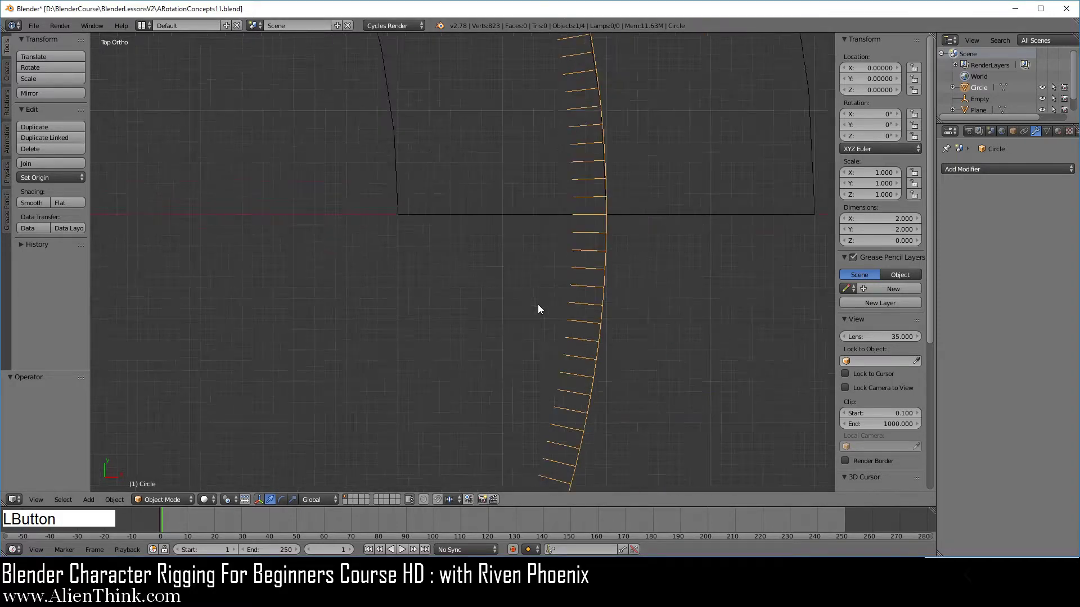
middle_click(357, 178)
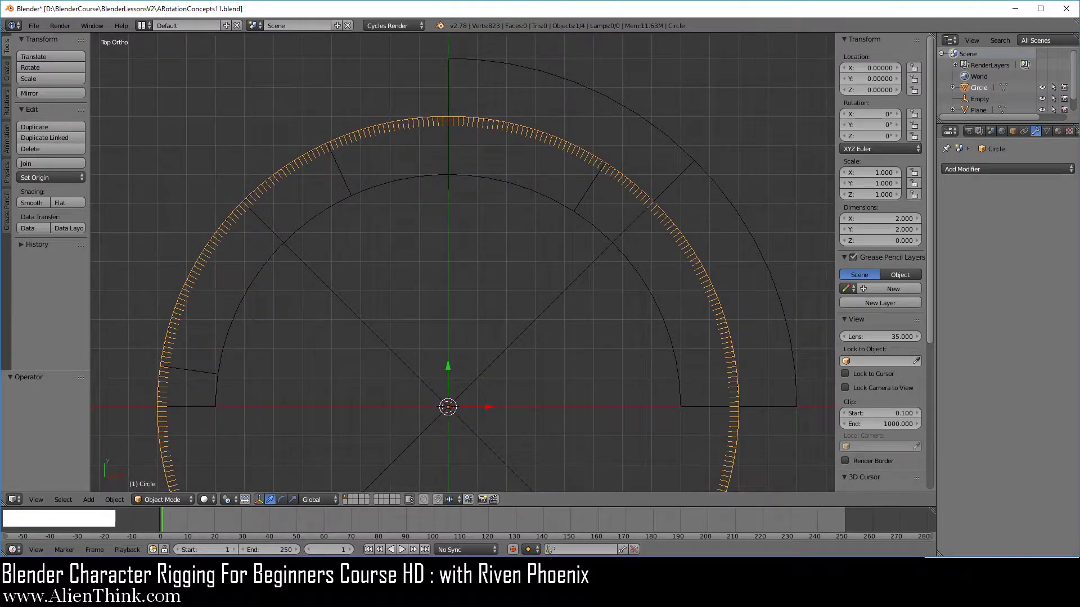
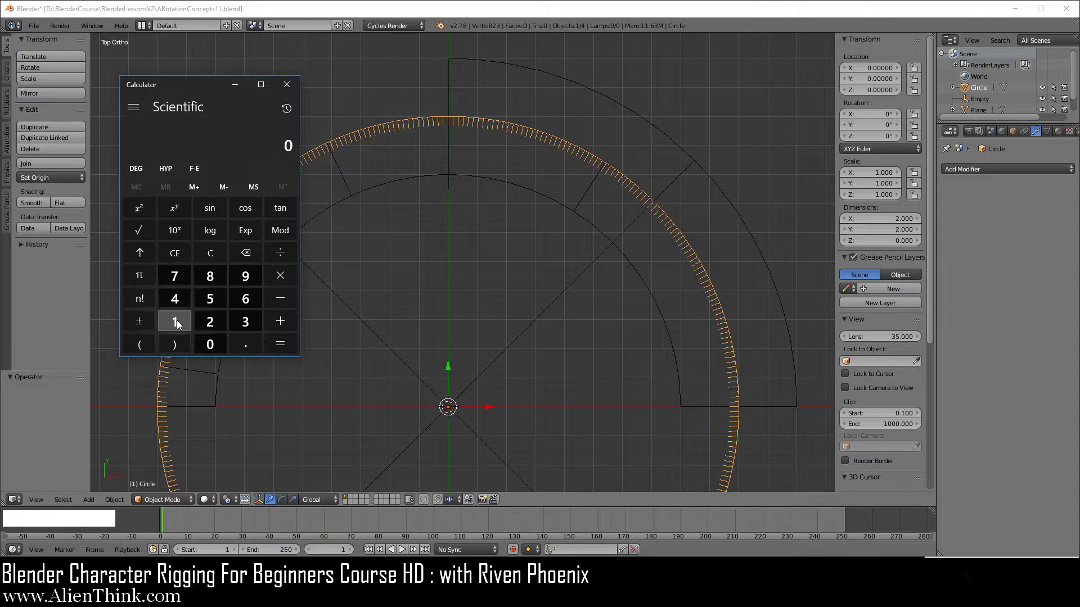
Step: Start computing 1 × π (3.14159…) in the Calculator
click(178, 326)
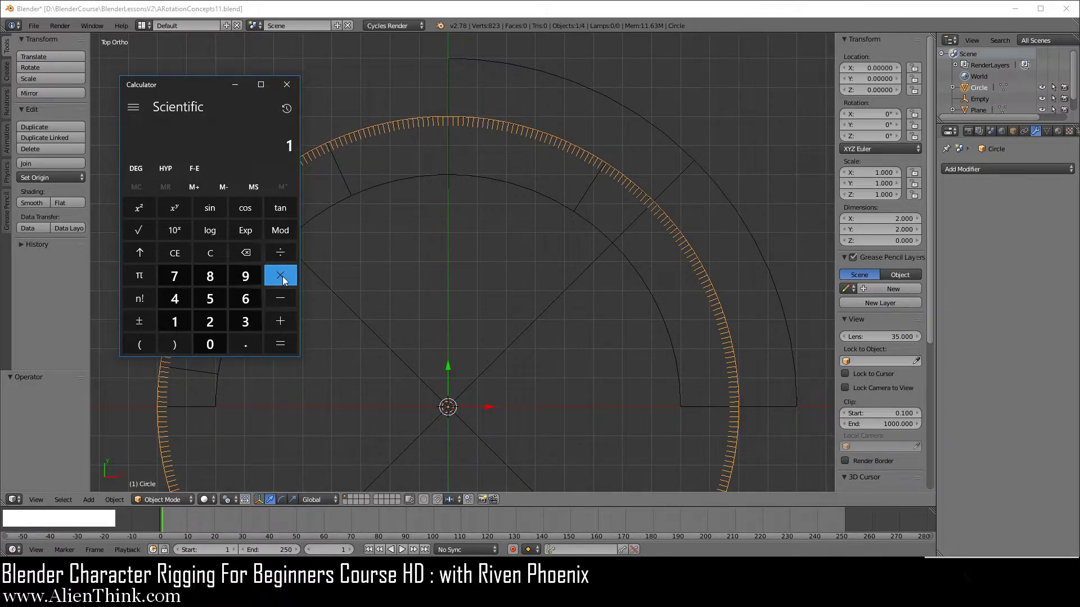
click(284, 282)
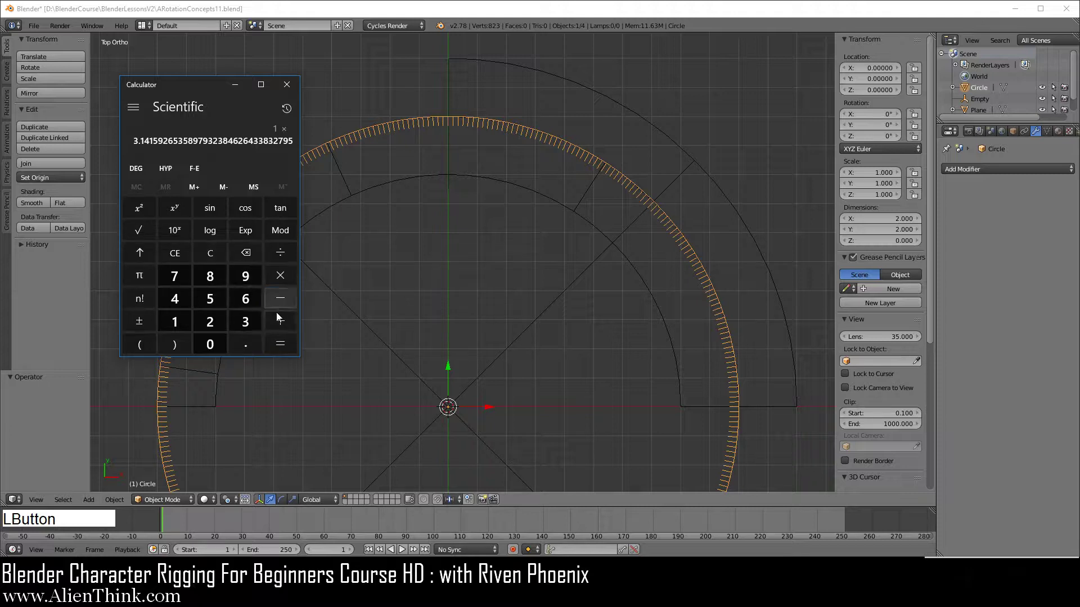
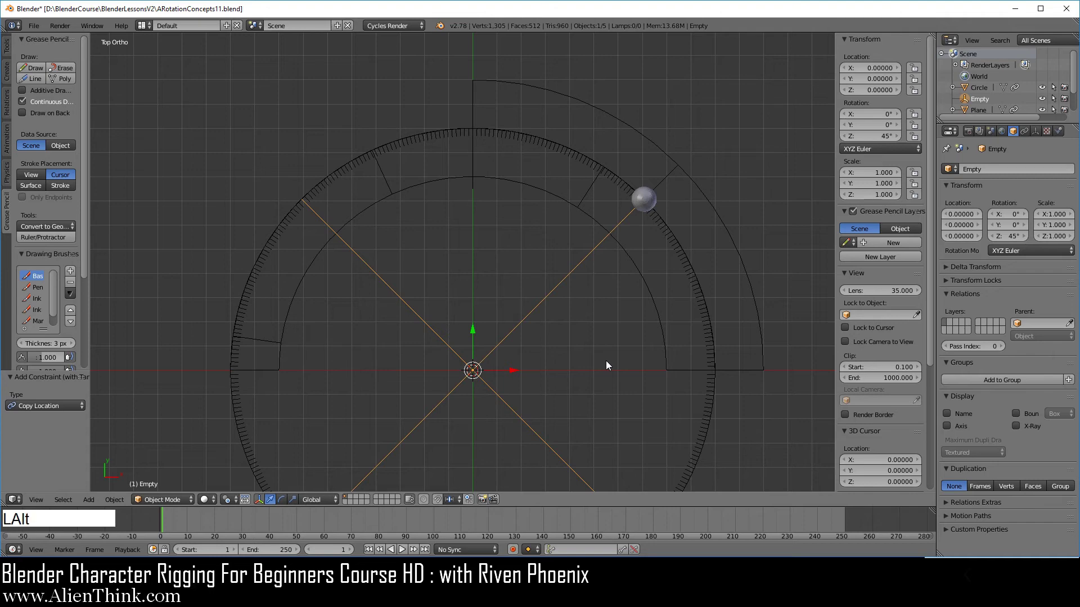
Step: Clear the Empty's rotation to zero and set its display type to Arrows
key(alt+r)
middle_click(477, 437)
middle_click(642, 292)
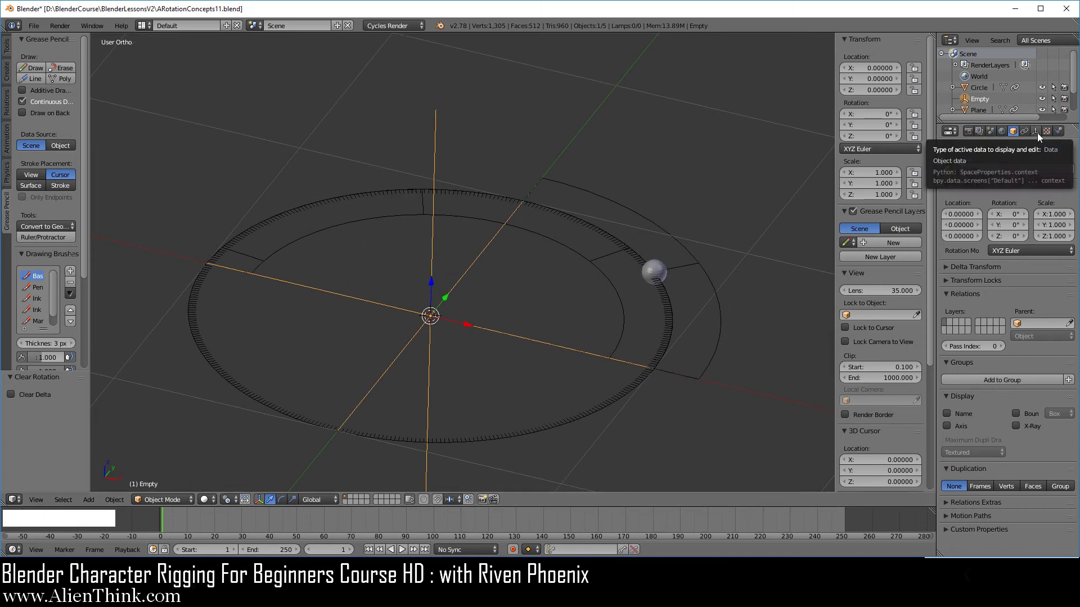
click(1041, 135)
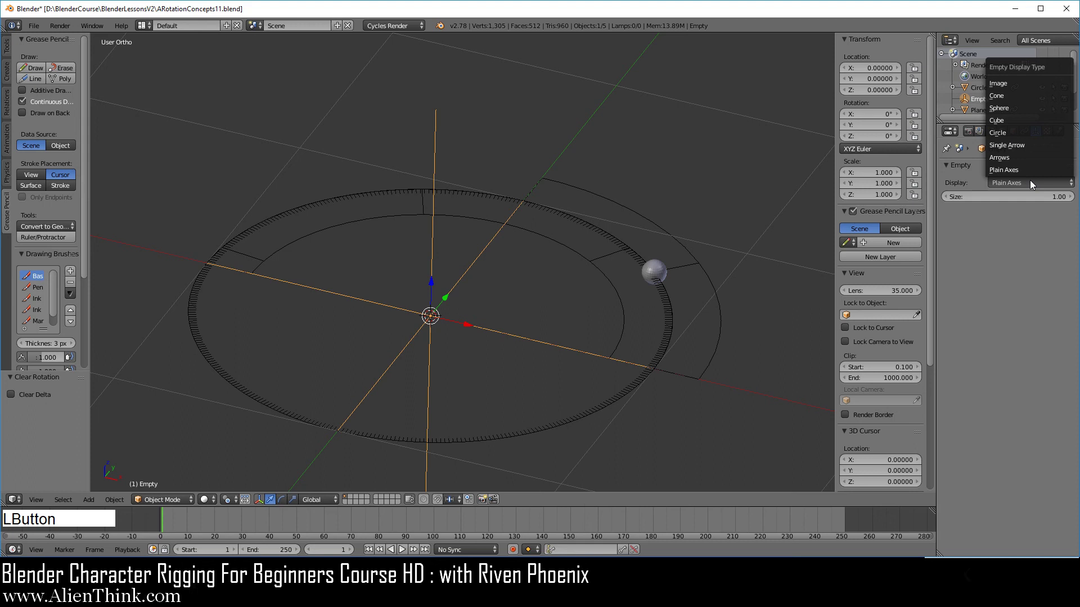
click(1028, 160)
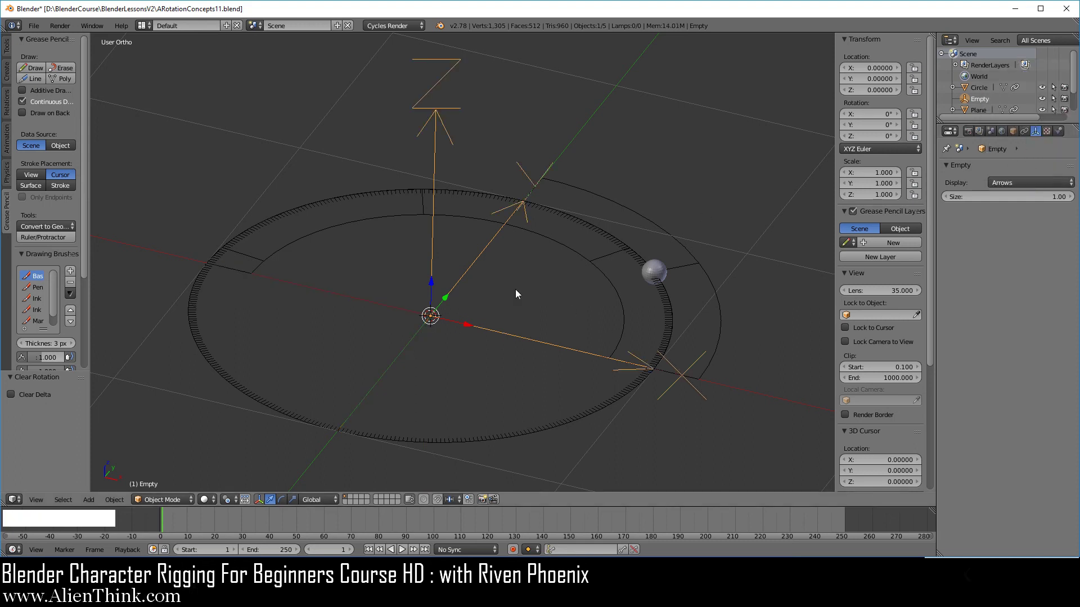
middle_click(387, 225)
middle_click(467, 296)
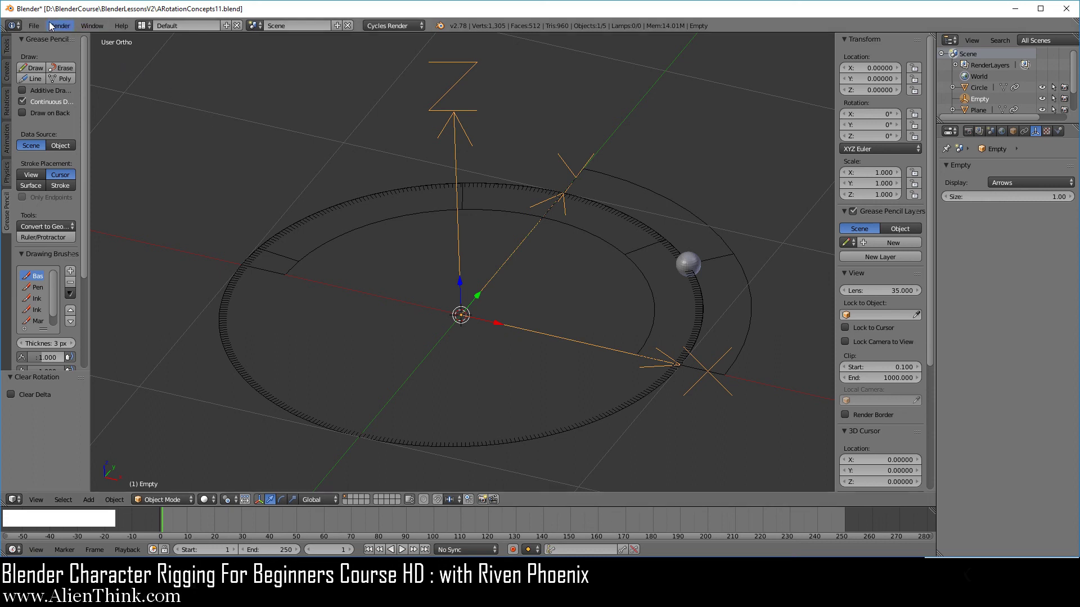
Step: Save the blend file via File > Save
click(37, 25)
click(67, 116)
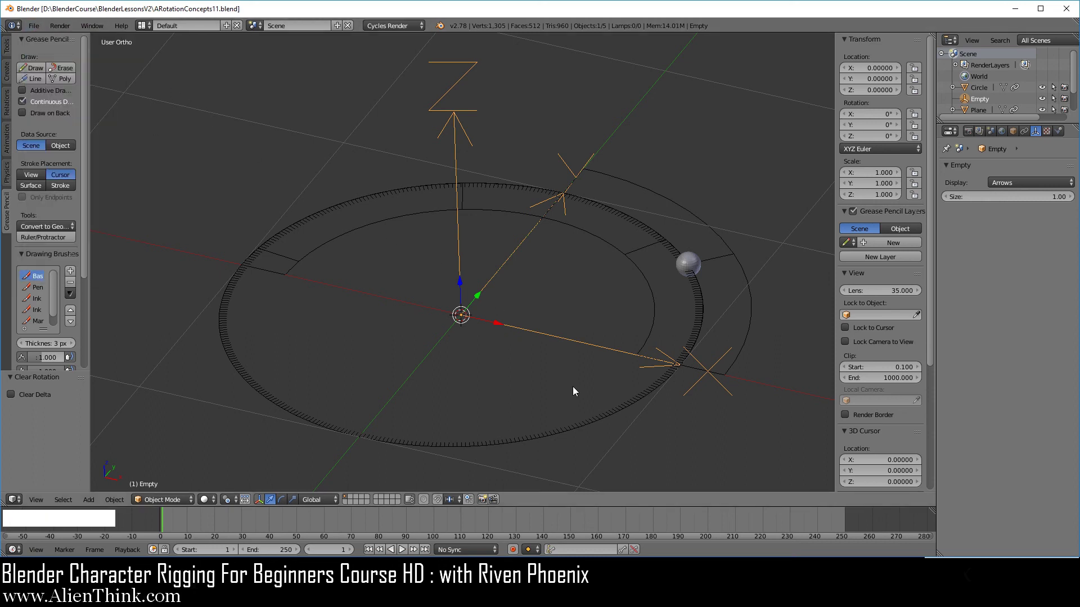